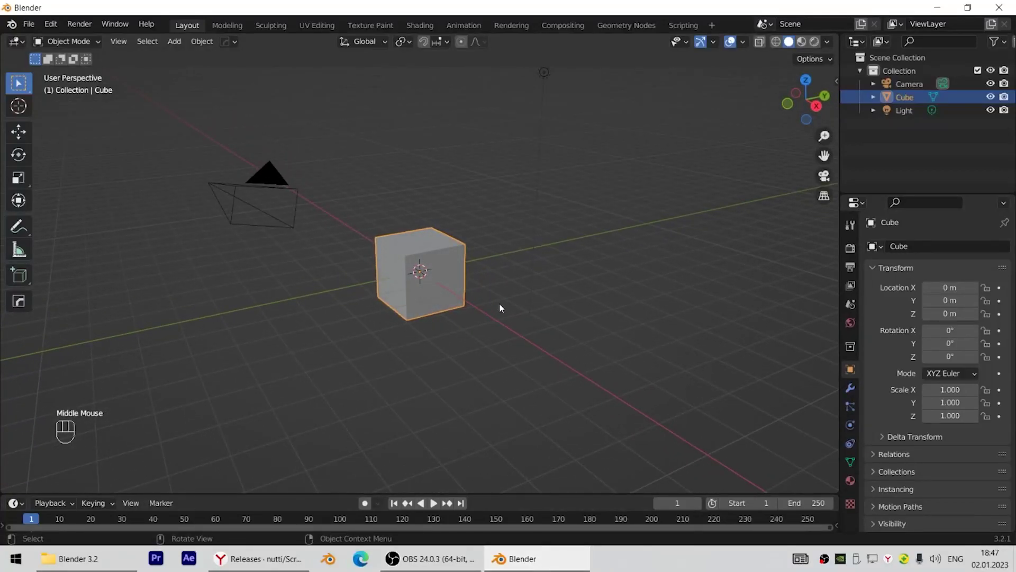
- Delete the default cube and add a circle mesh at the origin
{"action": "left_click_drag", "start_coordinate": [426, 315], "coordinate": [499, 312]}
{"action": "left_click_drag", "start_coordinate": [635, 339], "coordinate": [564, 345]}
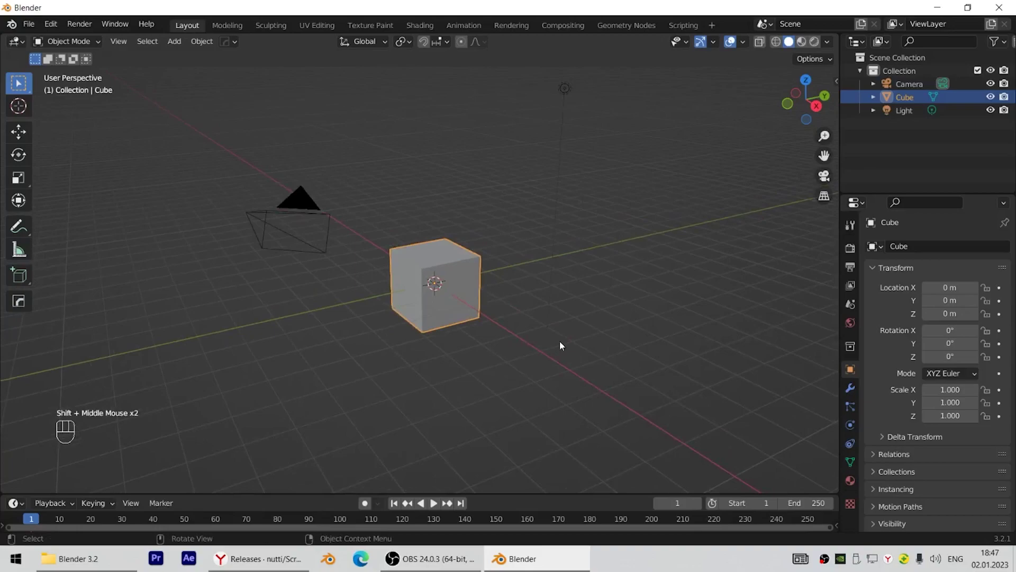
{"action": "left_click_drag", "start_coordinate": [484, 257], "coordinate": [481, 244]}
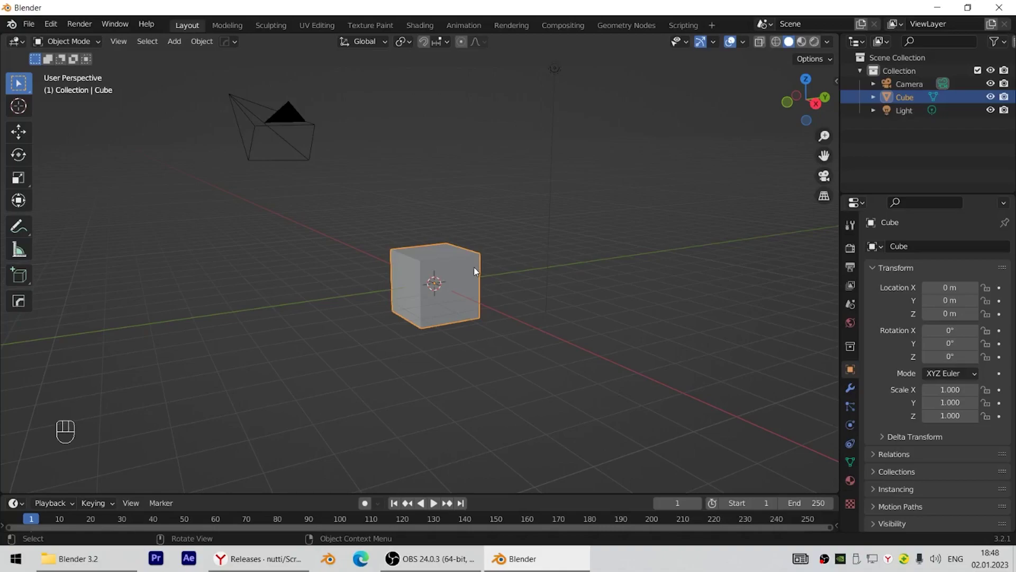
{"action": "scroll", "scroll_direction": "up", "scroll_amount": 3}
{"action": "key", "text": "x"}
{"action": "key", "text": "shift+a"}
{"action": "key", "text": "shift+a"}
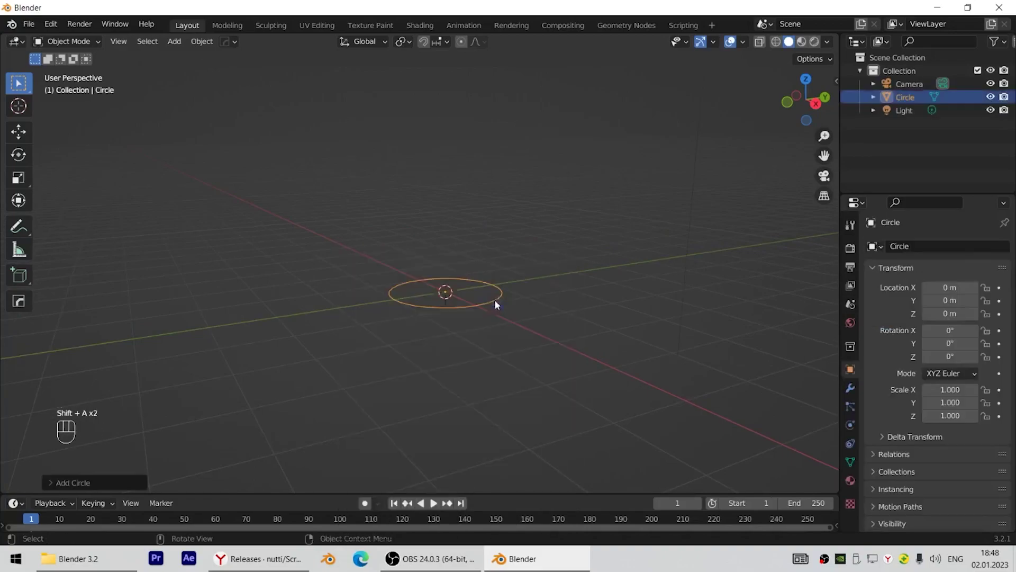
- Rotate the circle -90 degrees on X to stand upright and raise it above the floor
{"action": "key", "text": "KP_3"}
{"action": "key", "text": "r"}
{"action": "key", "text": "KP_9"}
{"action": "key", "text": "KP_0"}
{"action": "key", "text": "KP_Enter"}
{"action": "left_click_drag", "start_coordinate": [301, 210], "coordinate": [412, 229]}
{"action": "key", "text": "g"}
{"action": "key", "text": "z"}
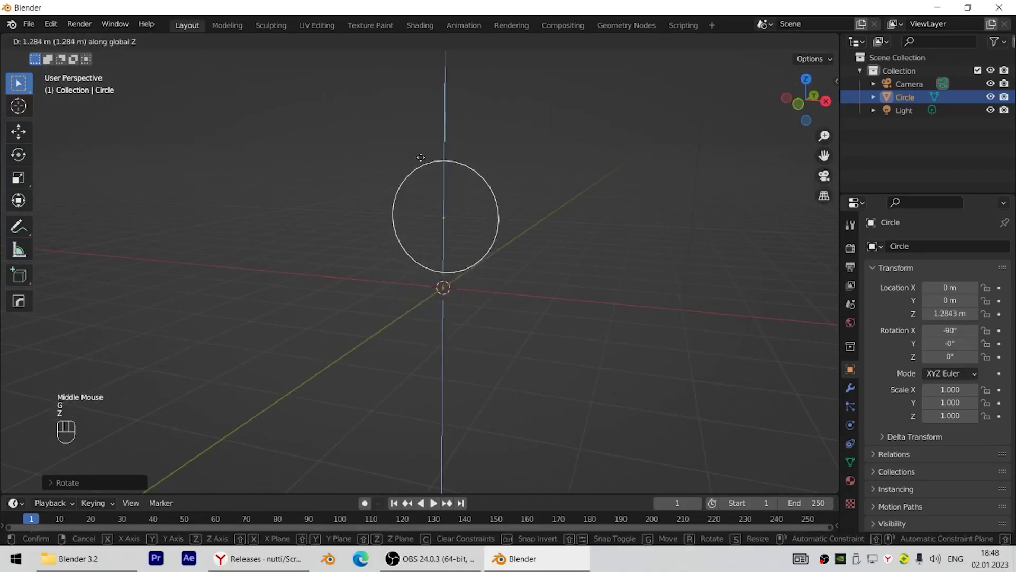
{"action": "left_click", "coordinate": [425, 158]}
- Narrow the circle along X into an oval and fill its outline with a face
{"action": "key", "text": "s"}
{"action": "key", "text": "x"}
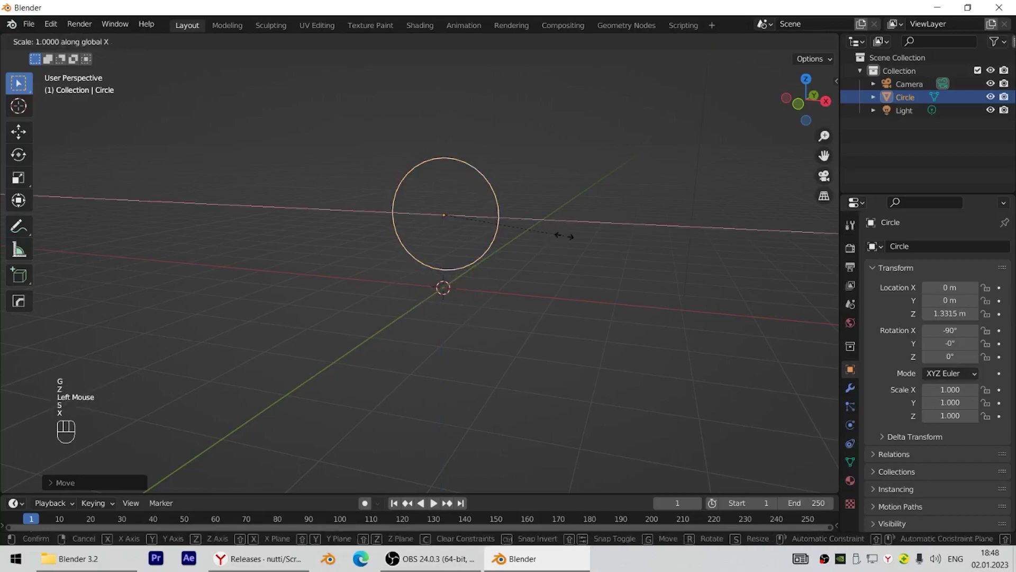
{"action": "left_click", "coordinate": [520, 236]}
{"action": "key", "text": "Tab"}
{"action": "key", "text": "f"}
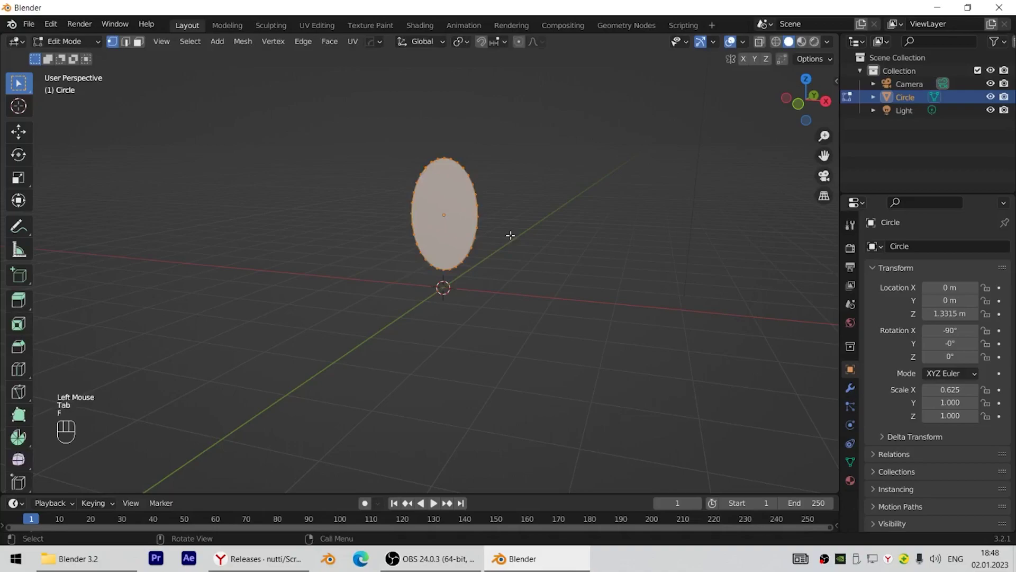
{"action": "key", "text": "Tab"}
{"action": "scroll", "scroll_direction": "up", "scroll_amount": 3}
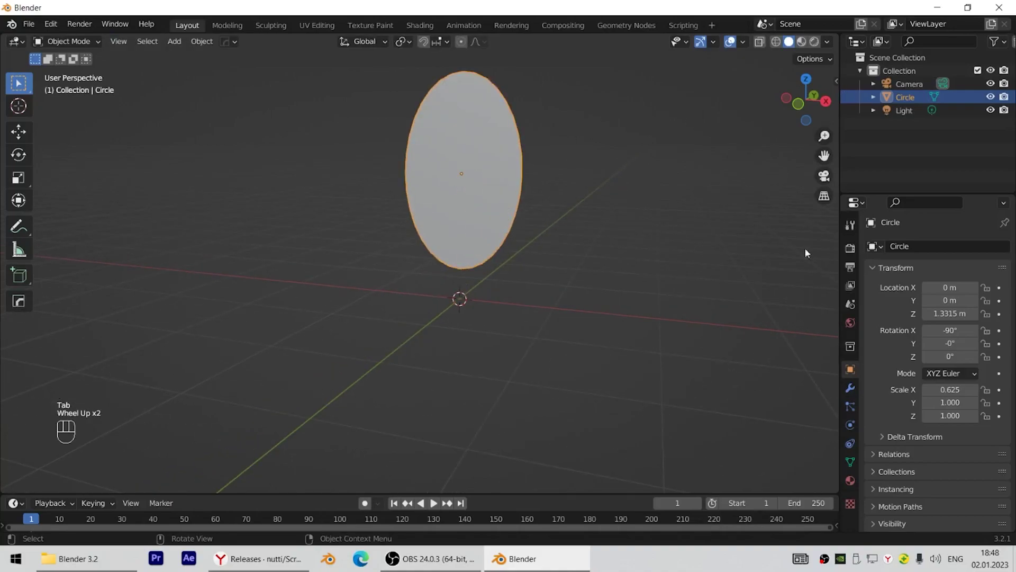
- Switch the render engine to Cycles on GPU Compute and enable rendered shading in the viewport
{"action": "left_click", "coordinate": [853, 249]}
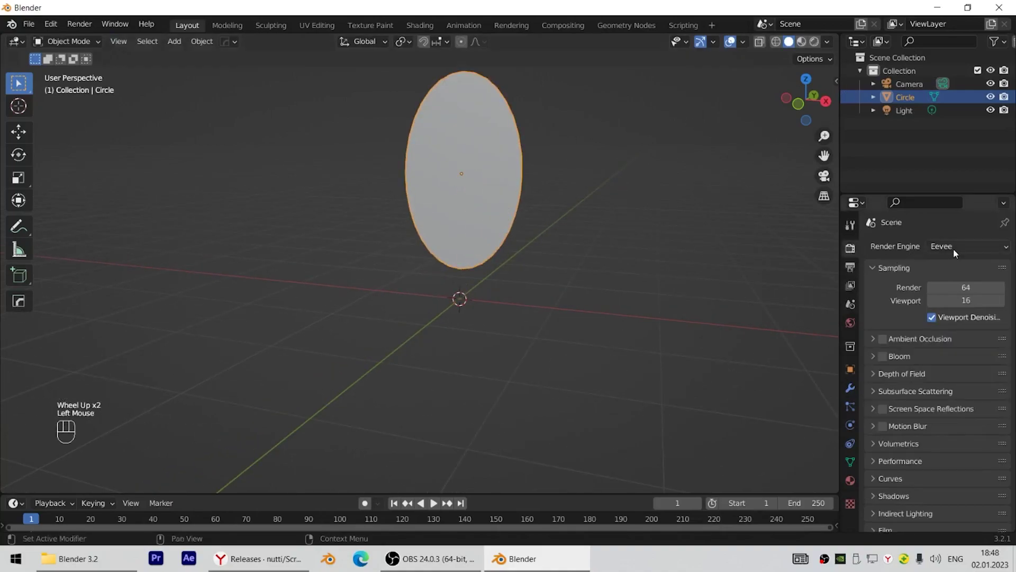
{"action": "left_click_drag", "start_coordinate": [955, 246], "coordinate": [963, 294]}
{"action": "left_click_drag", "start_coordinate": [957, 283], "coordinate": [955, 313]}
{"action": "left_click_drag", "start_coordinate": [598, 227], "coordinate": [572, 263]}
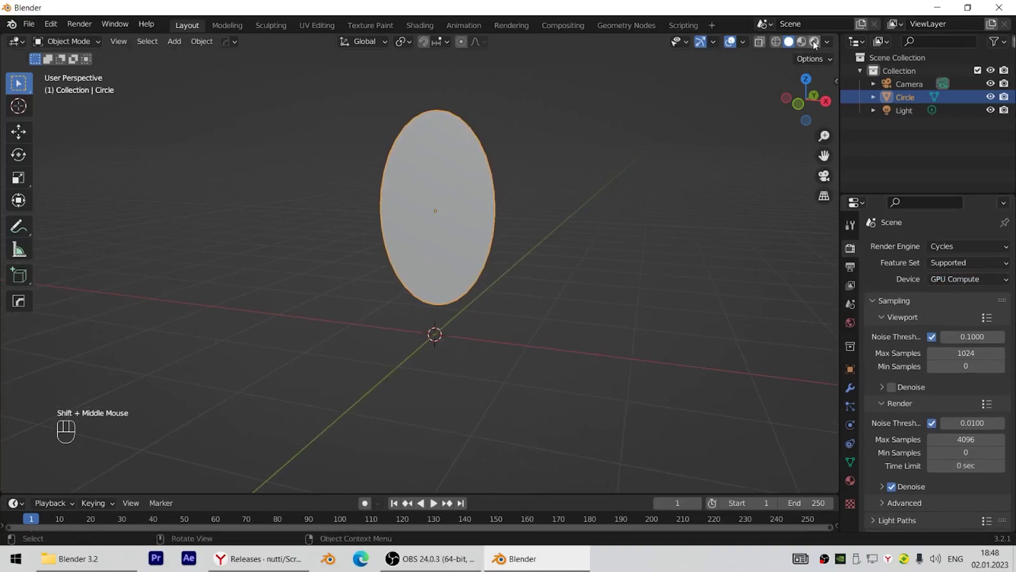
{"action": "left_click", "coordinate": [815, 44]}
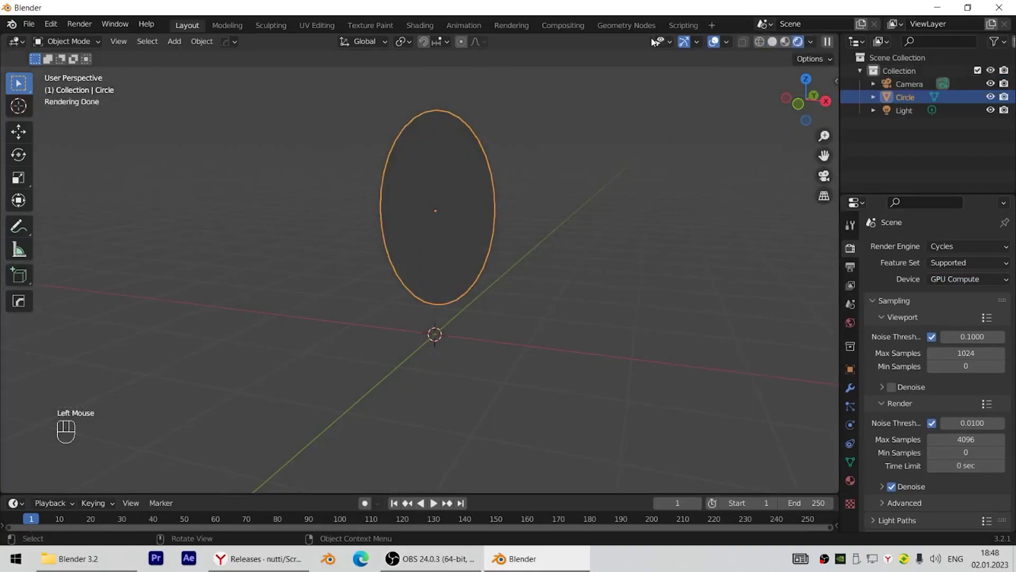
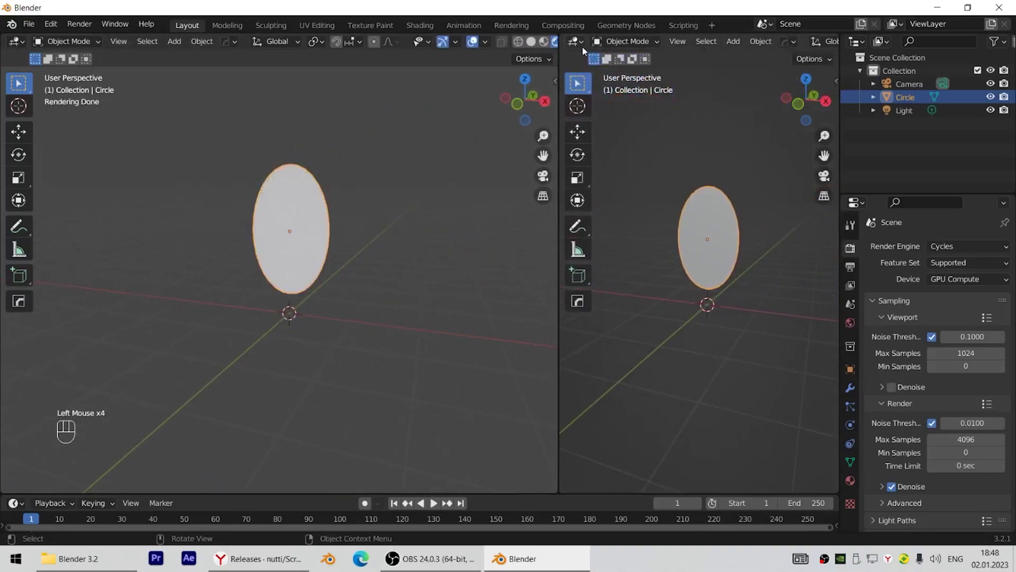
- Turn the right pane into a Shader Editor and create a new material for the oval
{"action": "left_click_drag", "start_coordinate": [583, 46], "coordinate": [161, 181]}
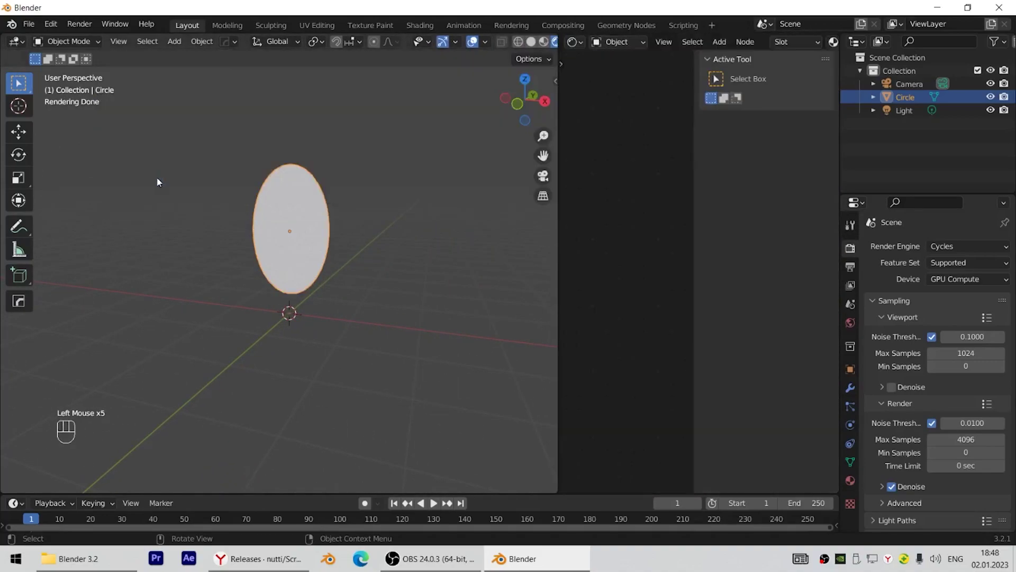
{"action": "key", "text": "n"}
{"action": "scroll", "scroll_direction": "down", "scroll_amount": 3}
{"action": "left_click", "coordinate": [767, 44]}
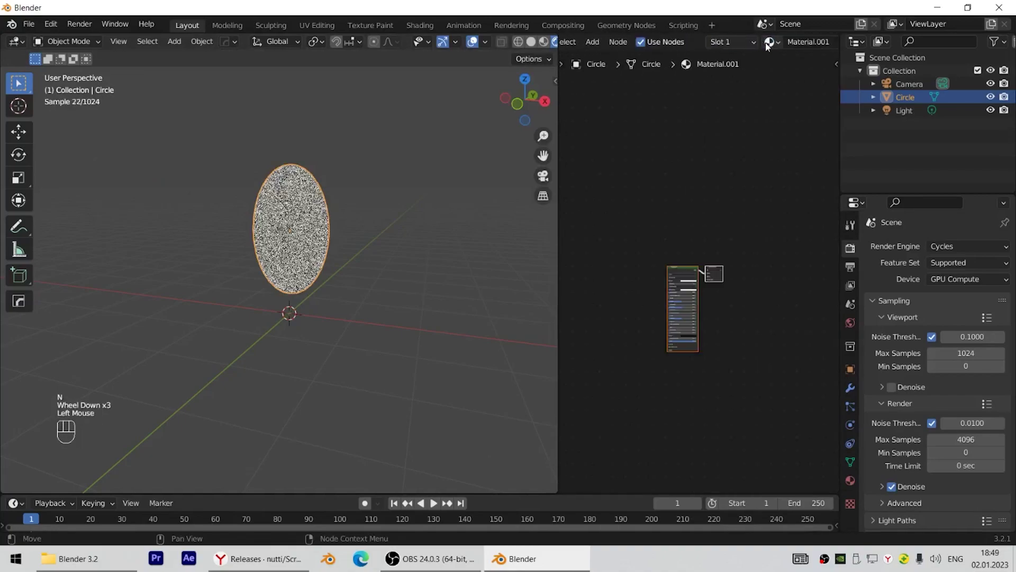
{"action": "scroll", "scroll_direction": "up", "scroll_amount": 3}
{"action": "left_click_drag", "start_coordinate": [424, 225], "coordinate": [413, 271]}
{"action": "scroll", "scroll_direction": "up", "scroll_amount": 3}
{"action": "middle_click", "coordinate": [682, 187]}
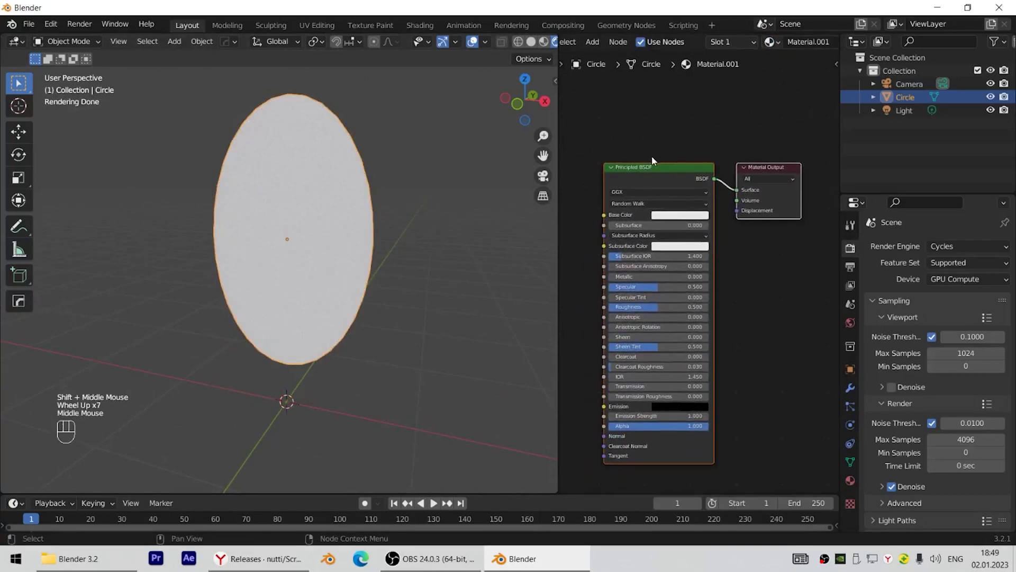
- Replace the Principled BSDF with a Glass BSDF connected to the material Surface
{"action": "left_click", "coordinate": [639, 169]}
{"action": "key", "text": "x"}
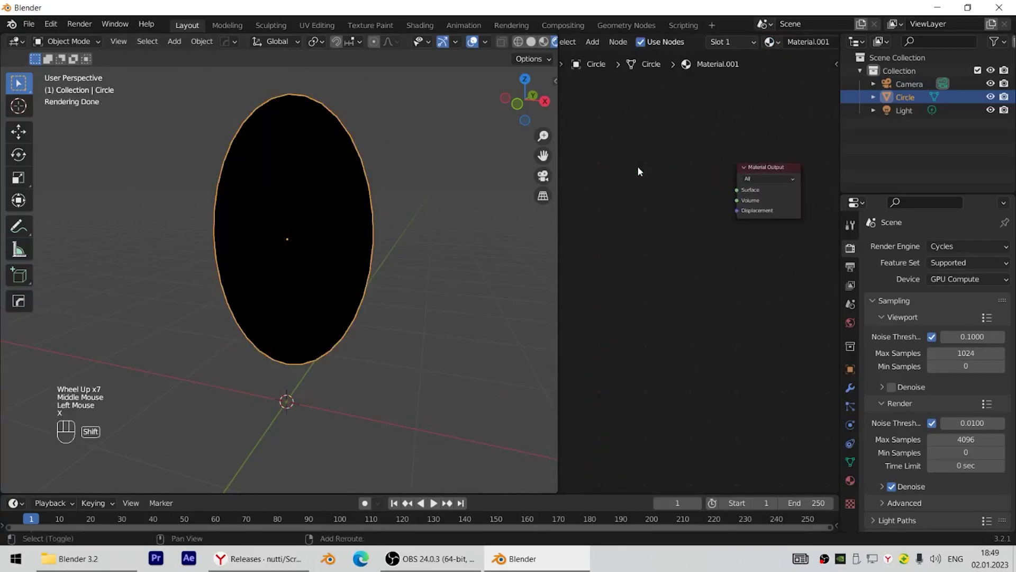
{"action": "key", "text": "shift+a"}
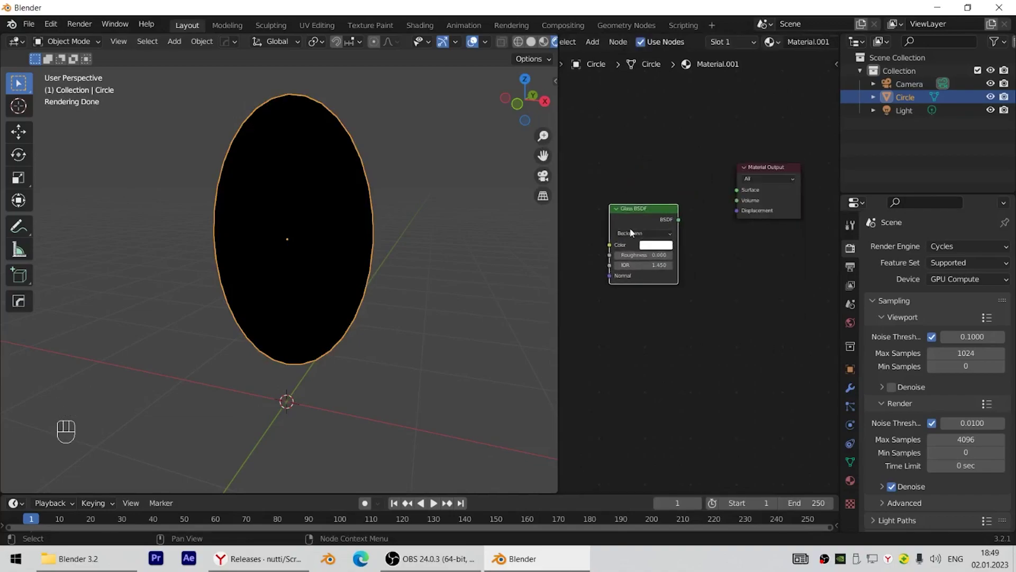
{"action": "left_click_drag", "start_coordinate": [678, 222], "coordinate": [745, 195]}
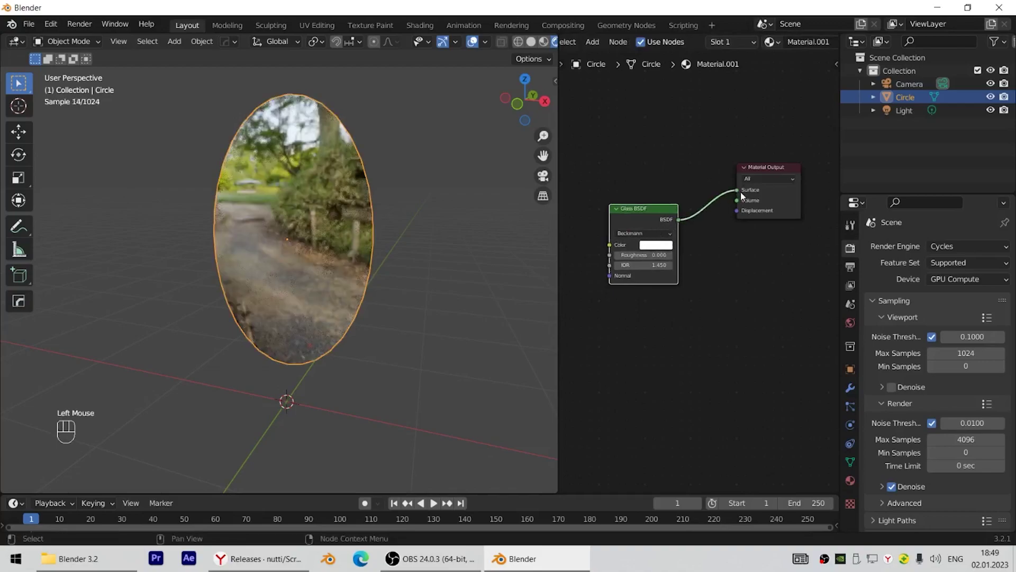
{"action": "left_click_drag", "start_coordinate": [306, 232], "coordinate": [282, 229]}
{"action": "scroll", "scroll_direction": "up", "scroll_amount": 3}
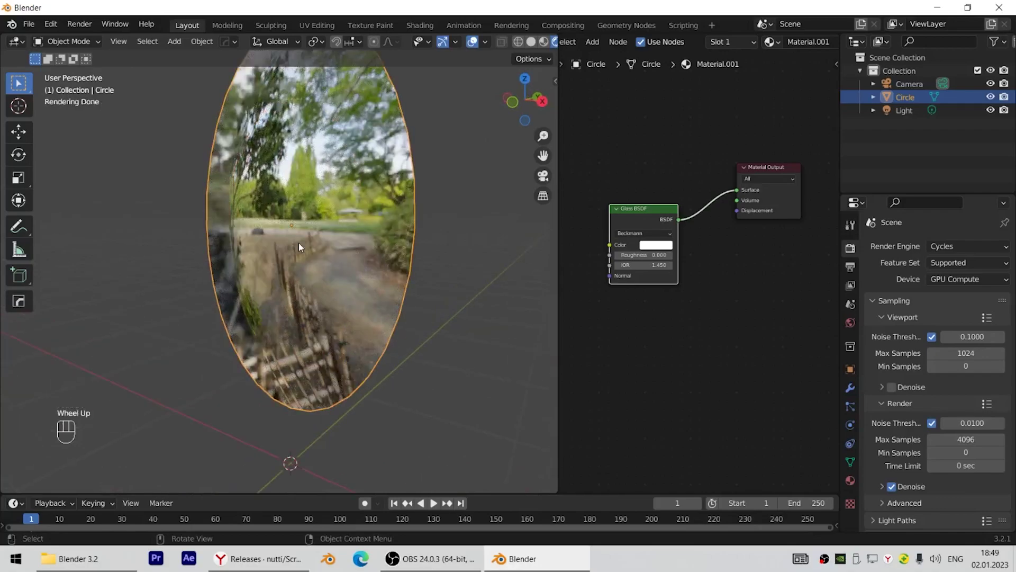
{"action": "scroll", "scroll_direction": "down", "scroll_amount": 3}
{"action": "scroll", "scroll_direction": "down", "scroll_amount": 3}
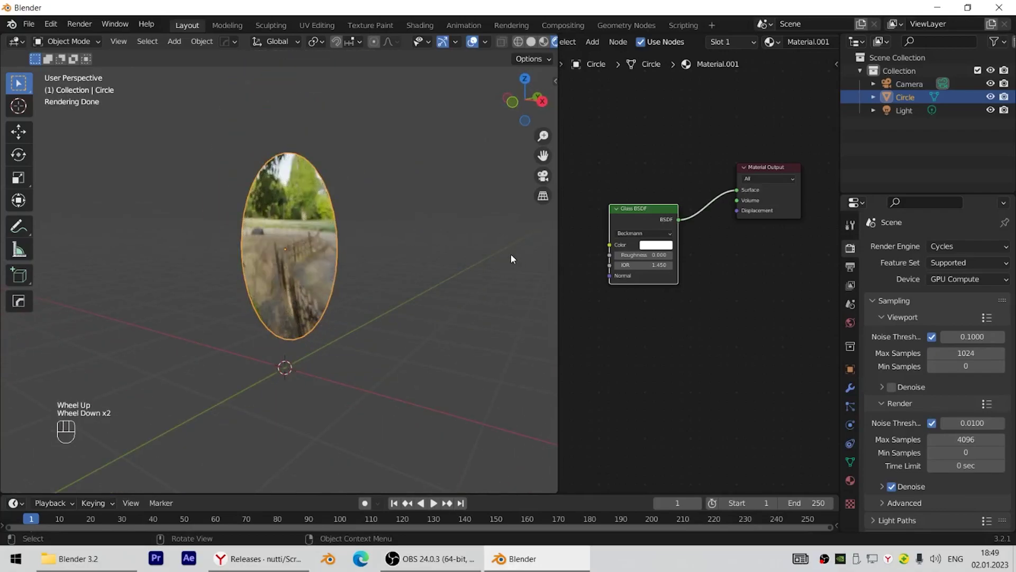
- Add a floor plane scaled by 10 and add a Suzanne monkey to the scene
{"action": "key", "text": "shift+a"}
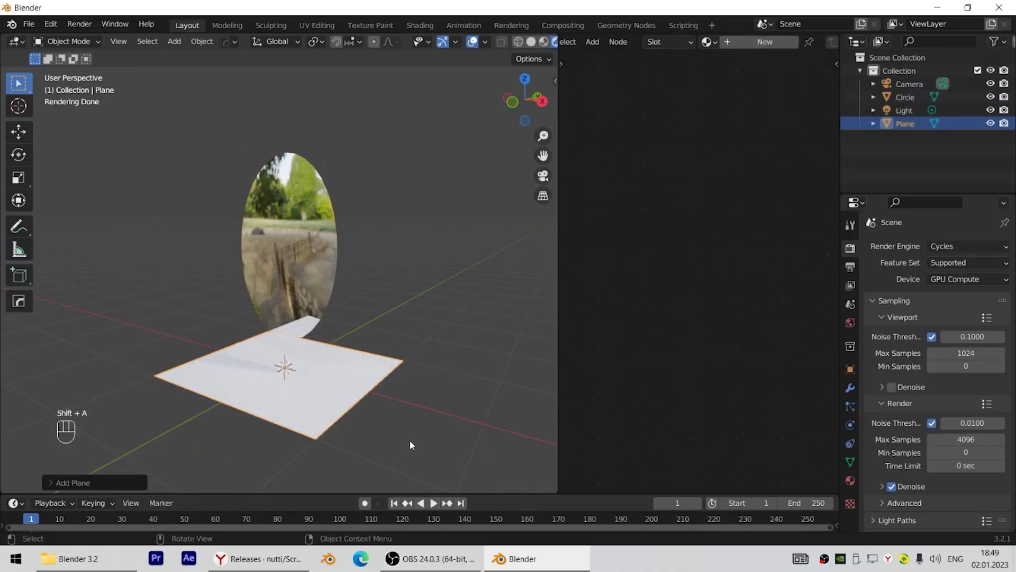
{"action": "key", "text": "s"}
{"action": "key", "text": "KP_1"}
{"action": "key", "text": "KP_0"}
{"action": "key", "text": "KP_Enter"}
{"action": "left_click_drag", "start_coordinate": [311, 349], "coordinate": [293, 358]}
{"action": "key", "text": "shift+a"}
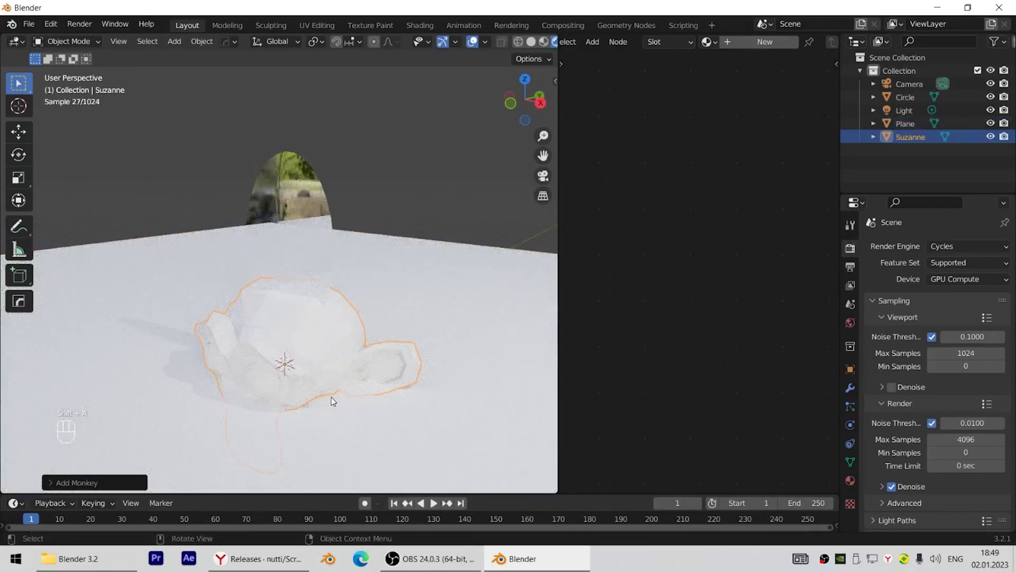
- Move Suzanne onto the plane near the oval and turn her about the Y axis
{"action": "key", "text": "g"}
{"action": "key", "text": "z"}
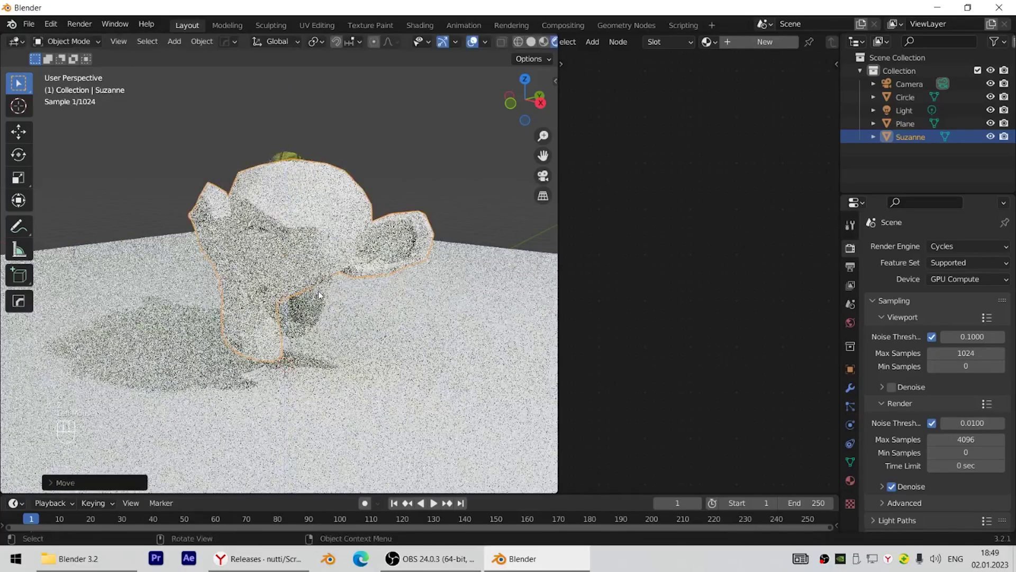
{"action": "left_click", "coordinate": [321, 296]}
{"action": "key", "text": "g"}
{"action": "key", "text": "y"}
{"action": "key", "text": "y"}
{"action": "left_click", "coordinate": [141, 371]}
- Rotate Suzanne 180 degrees from top view and inspect the arrangement
{"action": "key", "text": "KP_7"}
{"action": "scroll", "scroll_direction": "down", "scroll_amount": 3}
{"action": "key", "text": "r"}
{"action": "key", "text": "KP_1"}
{"action": "key", "text": "KP_8"}
{"action": "key", "text": "KP_0"}
{"action": "key", "text": "KP_Enter"}
{"action": "left_click_drag", "start_coordinate": [374, 266], "coordinate": [292, 176]}
{"action": "left_click_drag", "start_coordinate": [292, 176], "coordinate": [296, 180]}
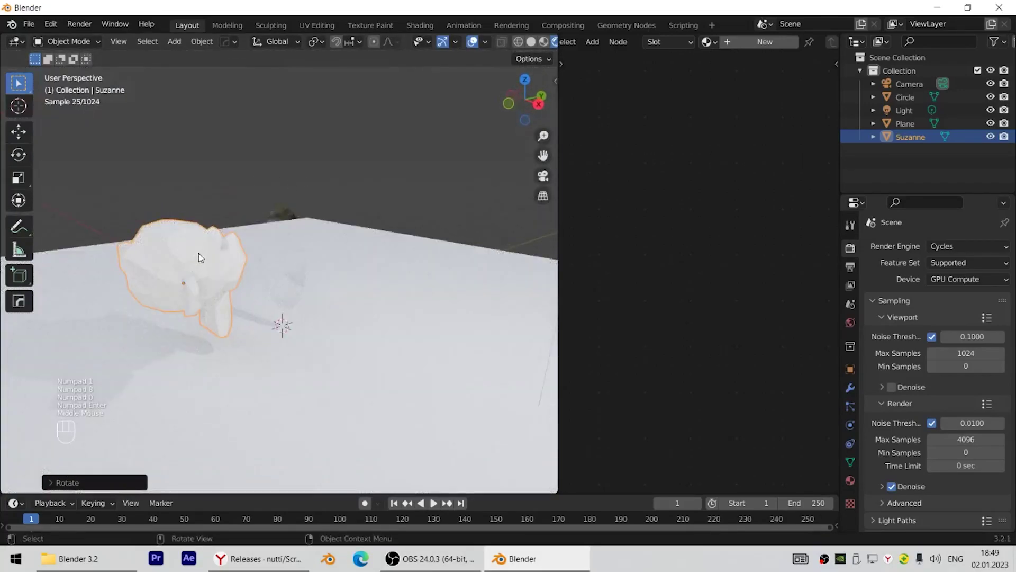
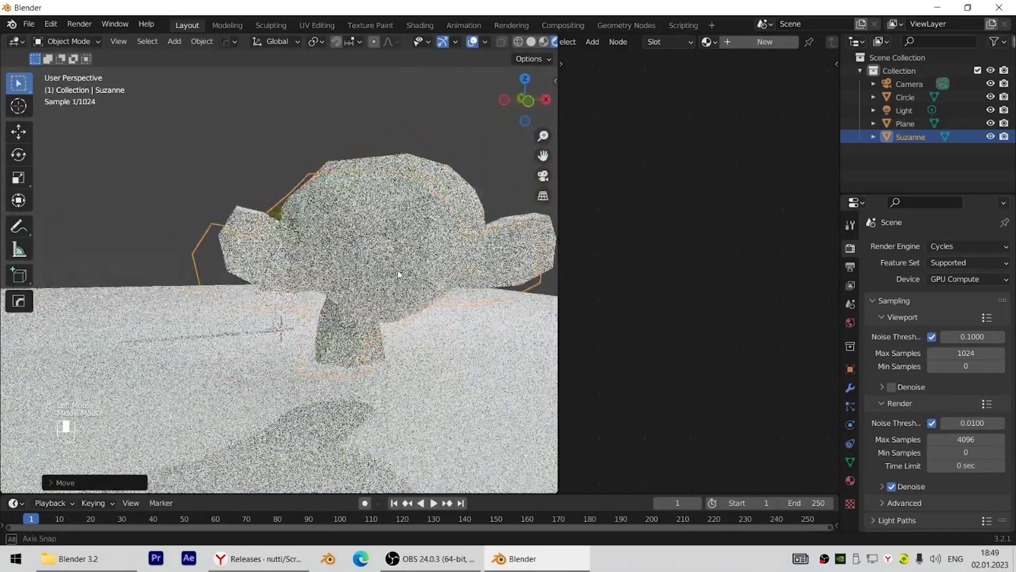
{"action": "scroll", "scroll_direction": "up", "scroll_amount": 3}
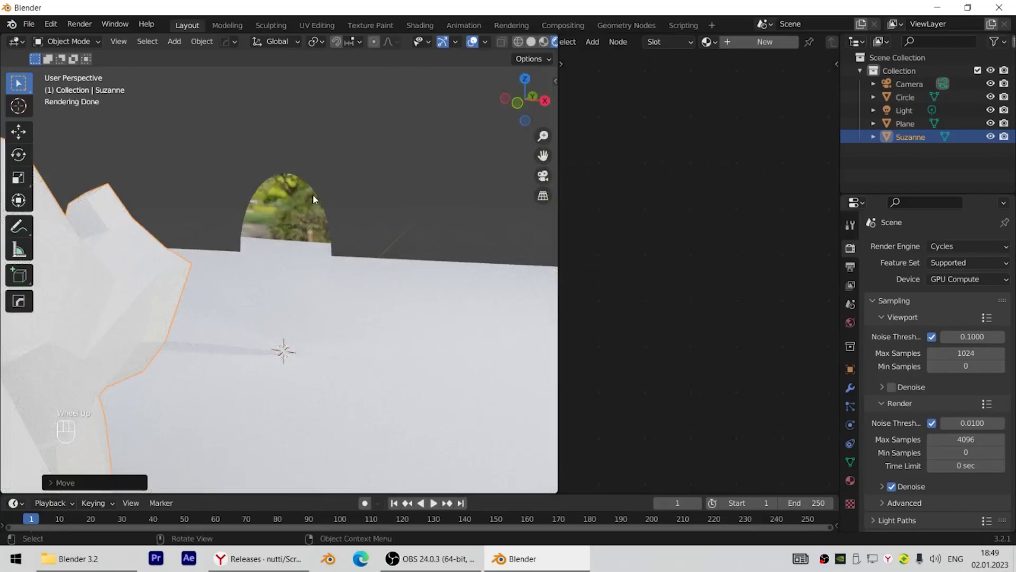
- Select the oval and orbit around it to view Suzanne through the glass from several angles
{"action": "left_click", "coordinate": [309, 198]}
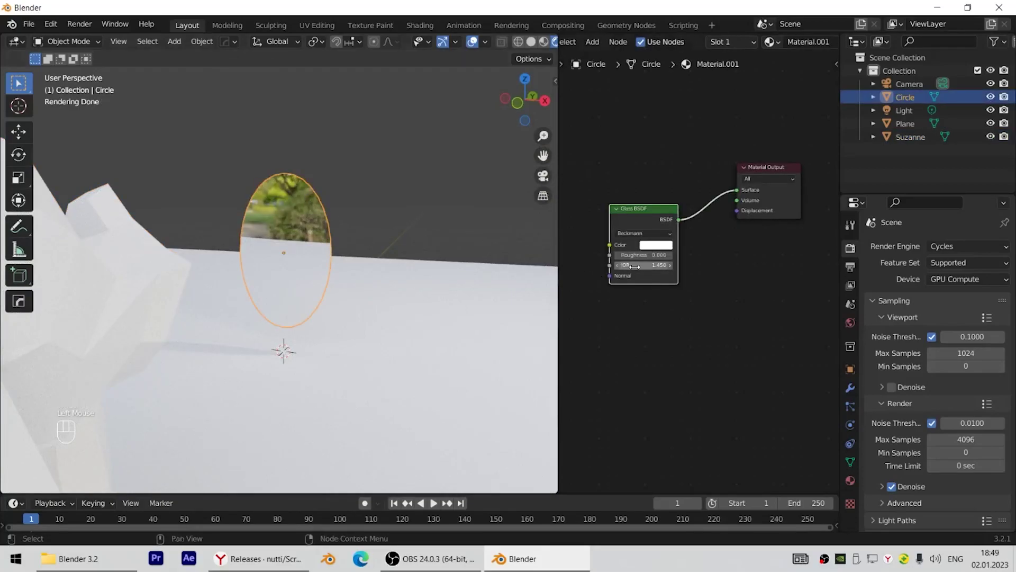
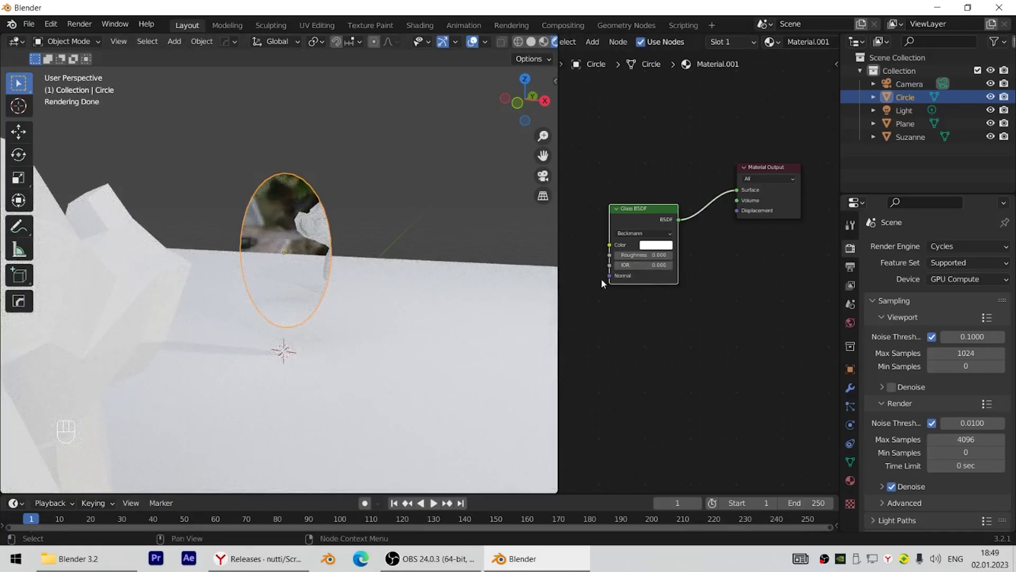
{"action": "left_click_drag", "start_coordinate": [344, 236], "coordinate": [404, 226]}
{"action": "scroll", "scroll_direction": "up", "scroll_amount": 3}
{"action": "scroll", "scroll_direction": "up", "scroll_amount": 3}
{"action": "left_click_drag", "start_coordinate": [356, 245], "coordinate": [303, 247]}
{"action": "middle_click", "coordinate": [293, 249]}
{"action": "middle_click", "coordinate": [302, 250]}
{"action": "left_click_drag", "start_coordinate": [327, 249], "coordinate": [347, 249]}
{"action": "left_click_drag", "start_coordinate": [389, 224], "coordinate": [365, 243]}
{"action": "left_click_drag", "start_coordinate": [378, 202], "coordinate": [358, 198]}
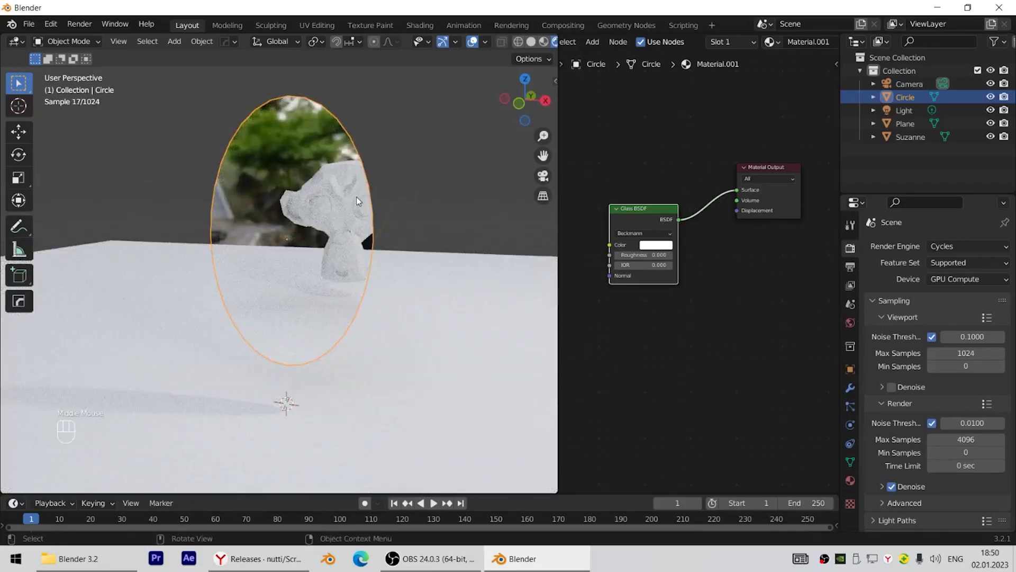
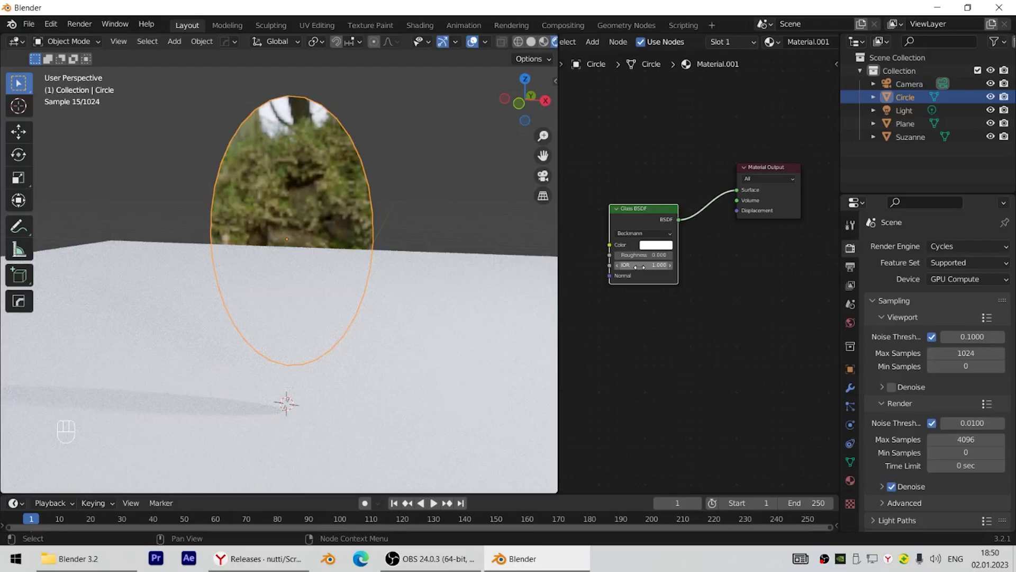
{"action": "left_click_drag", "start_coordinate": [416, 235], "coordinate": [147, 238]}
{"action": "left_click_drag", "start_coordinate": [388, 202], "coordinate": [469, 207]}
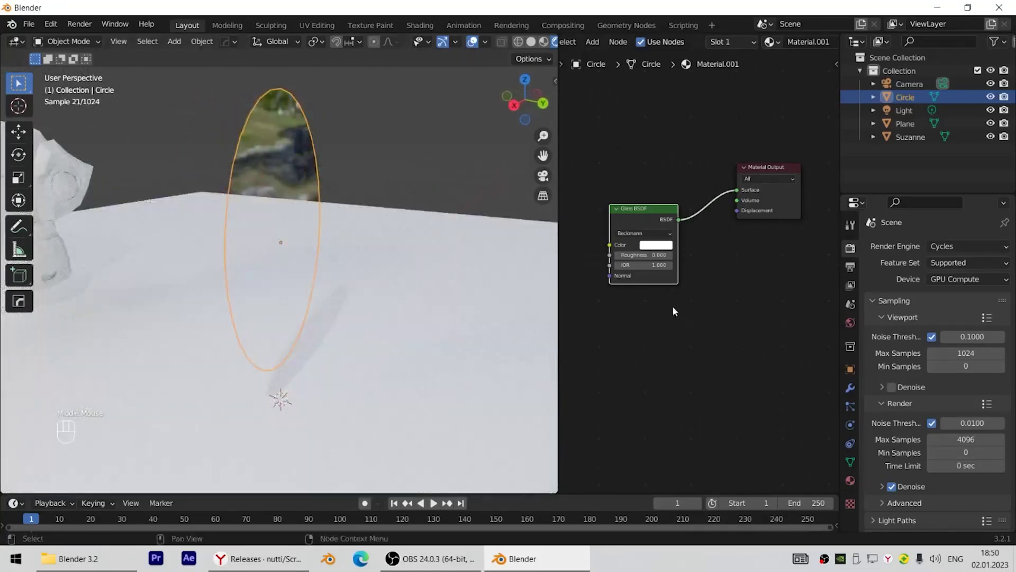
{"action": "left_click_drag", "start_coordinate": [291, 265], "coordinate": [233, 261]}
{"action": "left_click_drag", "start_coordinate": [260, 261], "coordinate": [268, 264]}
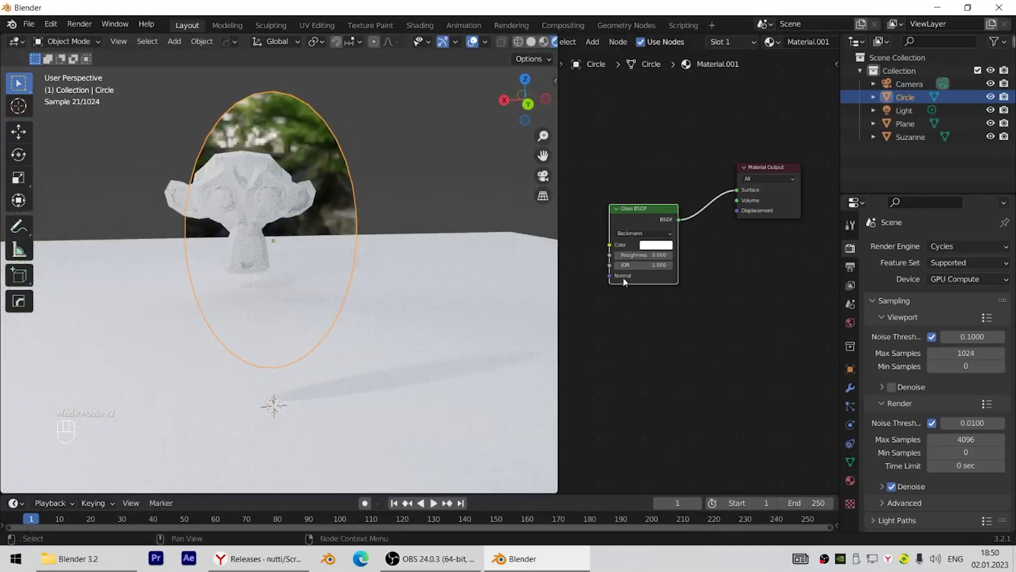
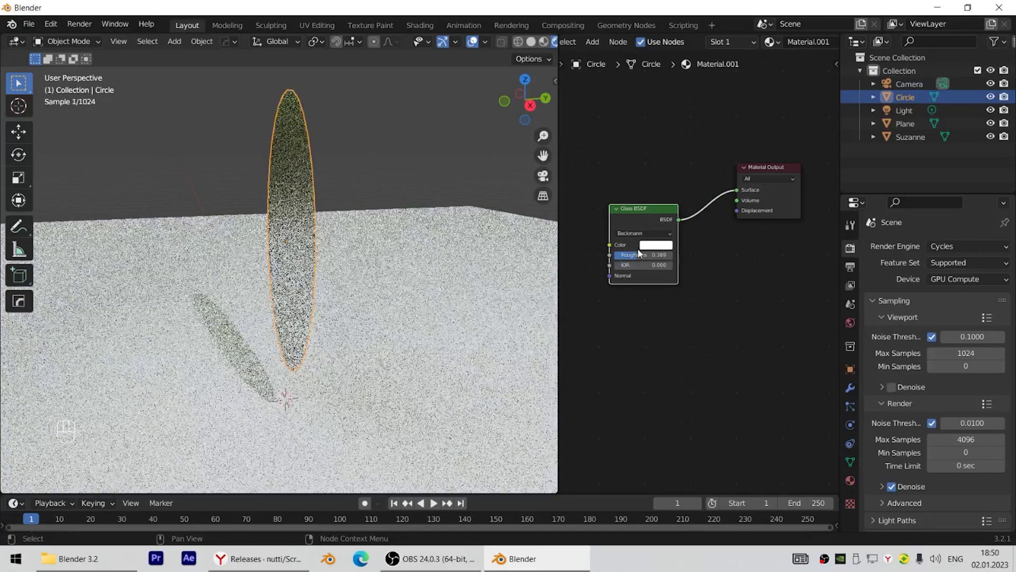
- Lower the Glass BSDF roughness to 0.123 and preview the frosted oval
{"action": "left_click_drag", "start_coordinate": [302, 229], "coordinate": [391, 221]}
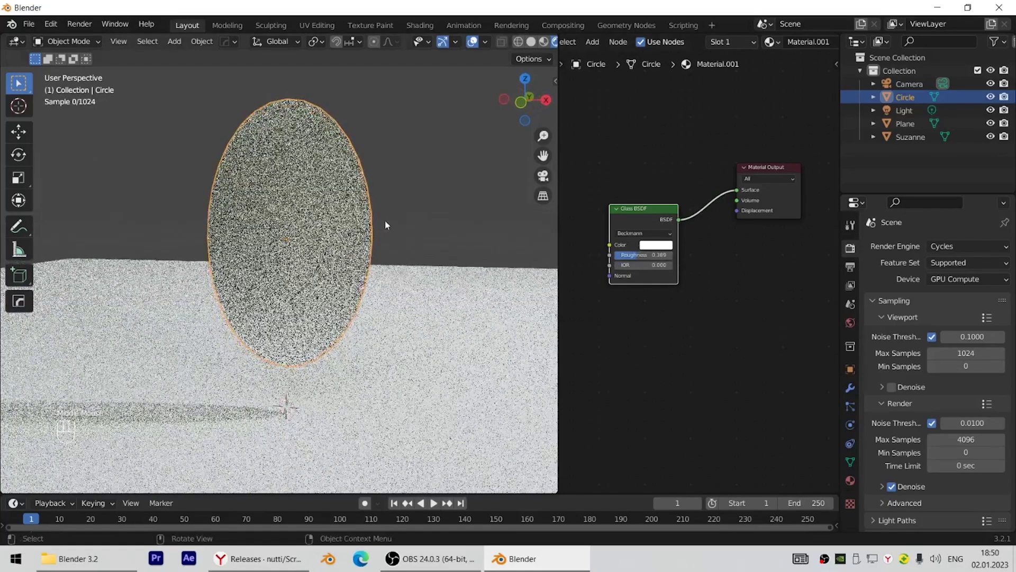
{"action": "scroll", "scroll_direction": "down", "scroll_amount": 3}
{"action": "left_click_drag", "start_coordinate": [324, 271], "coordinate": [280, 282]}
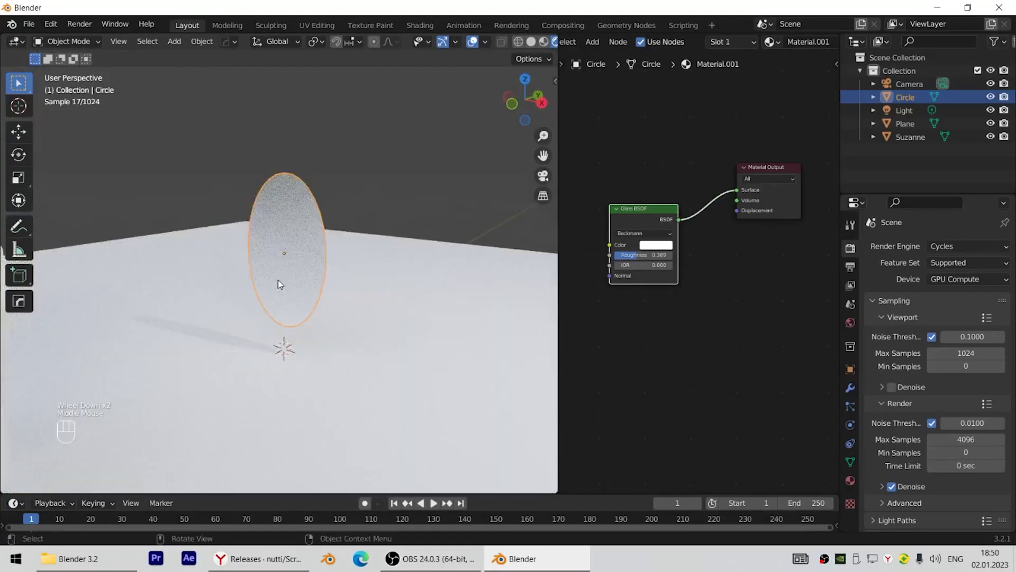
{"action": "scroll", "scroll_direction": "up", "scroll_amount": 3}
{"action": "left_click_drag", "start_coordinate": [405, 272], "coordinate": [634, 287]}
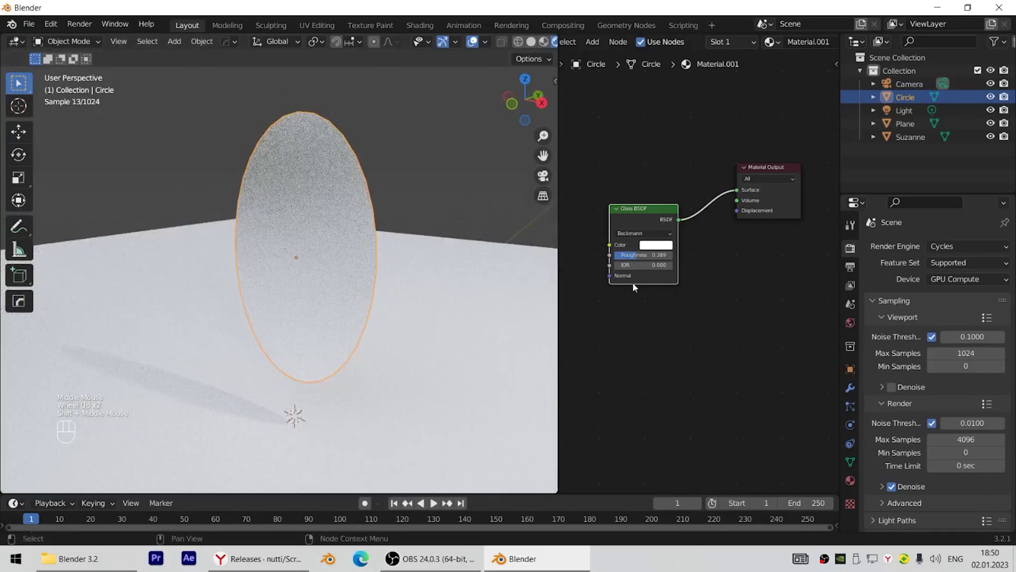
{"action": "left_click_drag", "start_coordinate": [365, 289], "coordinate": [408, 274]}
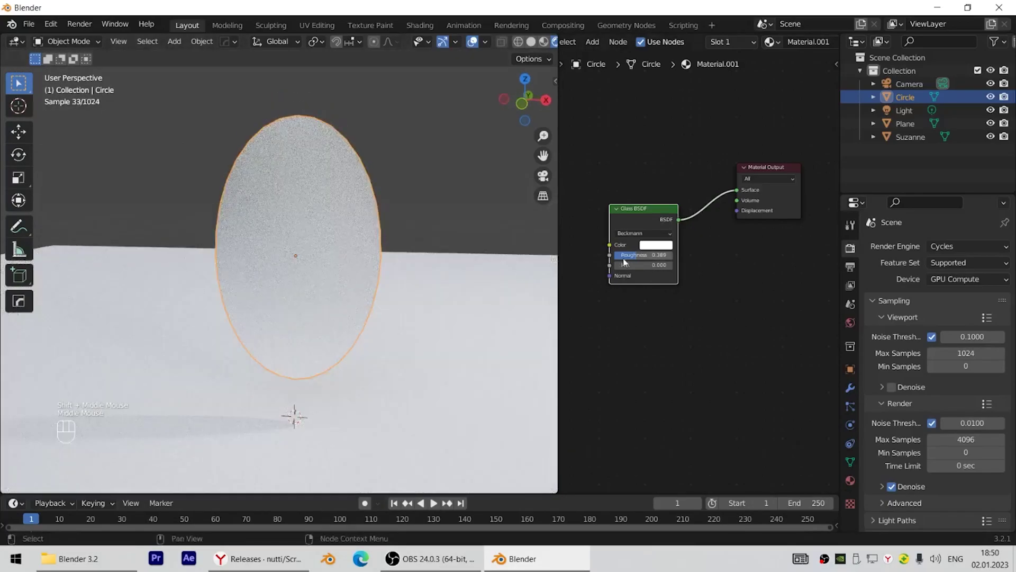
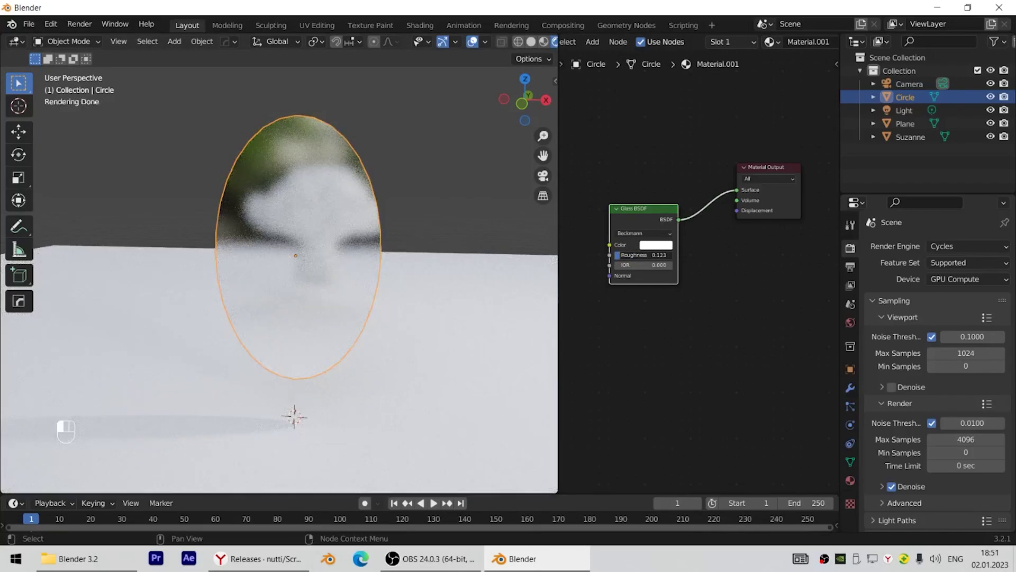
{"action": "scroll", "scroll_direction": "up", "scroll_amount": 3}
- Pick a light blue for the Glass BSDF Color and preview the tinted oval
{"action": "left_click_drag", "start_coordinate": [443, 259], "coordinate": [408, 254]}
{"action": "left_click", "coordinate": [663, 245]}
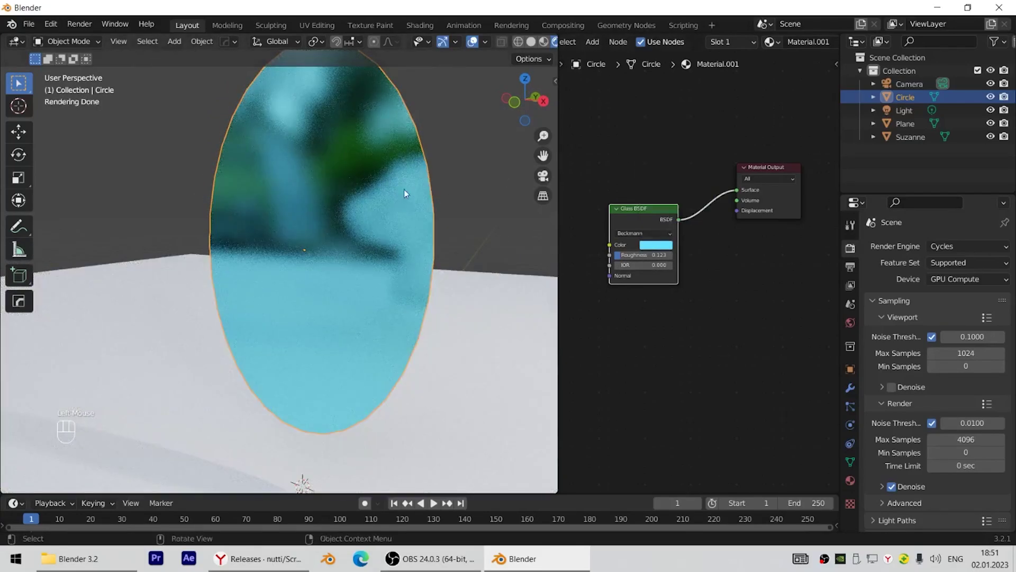
{"action": "scroll", "scroll_direction": "down", "scroll_amount": 3}
{"action": "left_click_drag", "start_coordinate": [269, 308], "coordinate": [388, 277]}
{"action": "left_click_drag", "start_coordinate": [430, 264], "coordinate": [393, 299]}
{"action": "left_click_drag", "start_coordinate": [405, 296], "coordinate": [367, 301]}
- Orbit and zoom close to the blue oval to see Suzanne's silhouette blurred behind it
{"action": "scroll", "scroll_direction": "up", "scroll_amount": 3}
{"action": "left_click_drag", "start_coordinate": [481, 281], "coordinate": [421, 300]}
{"action": "left_click_drag", "start_coordinate": [488, 281], "coordinate": [529, 269]}
{"action": "left_click_drag", "start_coordinate": [475, 289], "coordinate": [433, 309]}
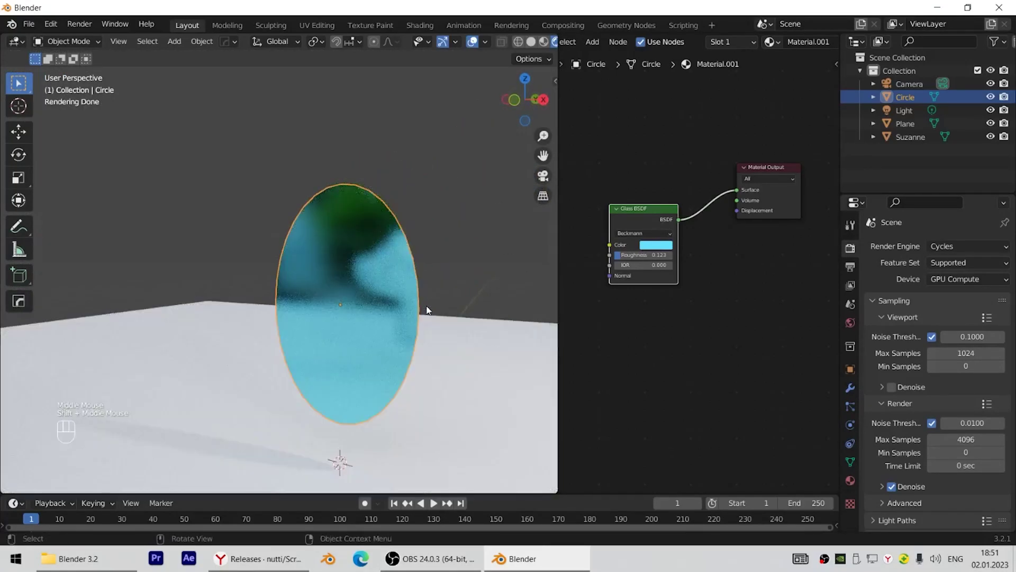
{"action": "left_click_drag", "start_coordinate": [330, 341], "coordinate": [374, 335]}
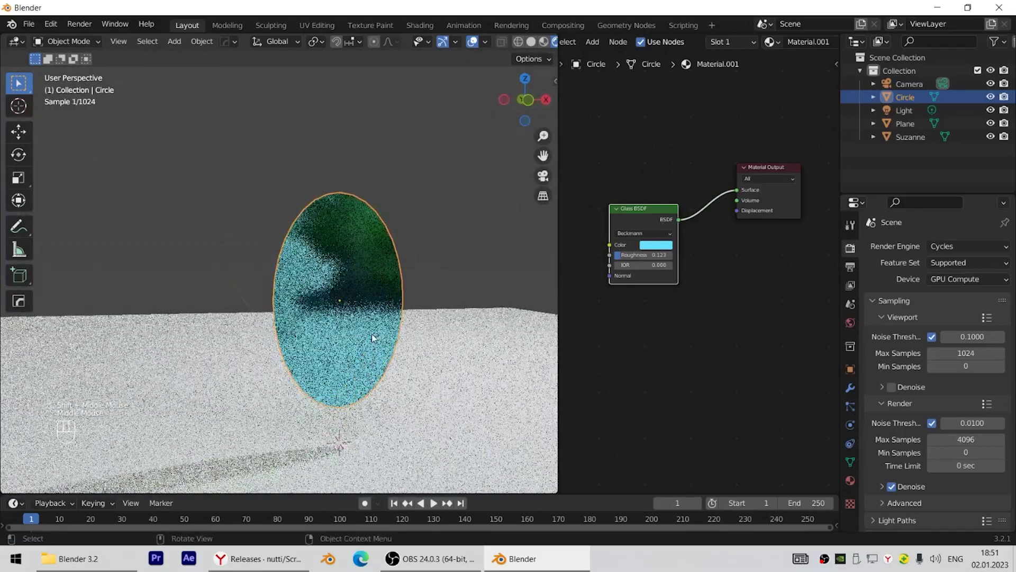
{"action": "middle_click", "coordinate": [372, 335]}
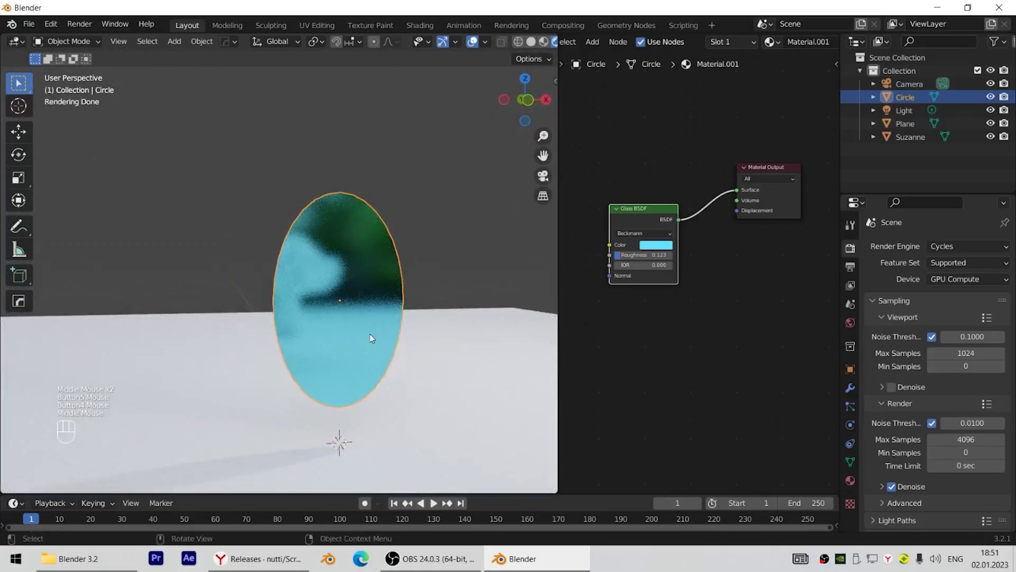
{"action": "scroll", "scroll_direction": "up", "scroll_amount": 3}
{"action": "left_click_drag", "start_coordinate": [423, 312], "coordinate": [381, 312]}
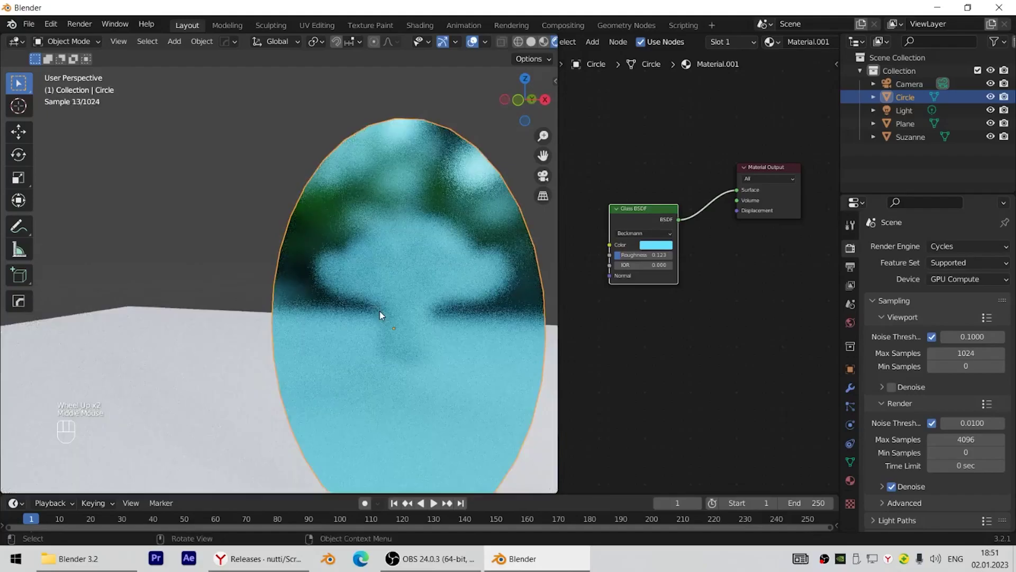